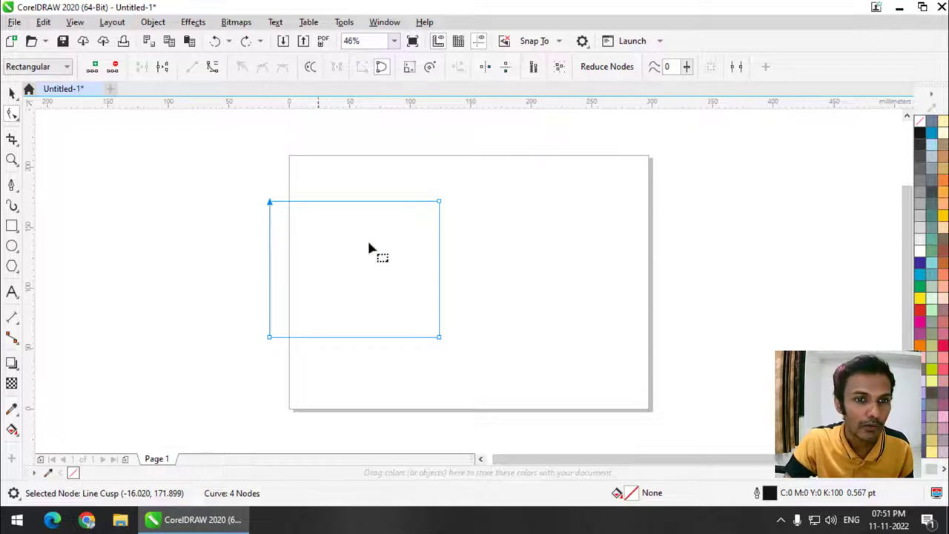
Drag the rectangle's bottom-right node down and outward, skewing it into an irregular quadrilateral.
key("ctrl+z")
left_click(447, 342)
scroll("up", 3)
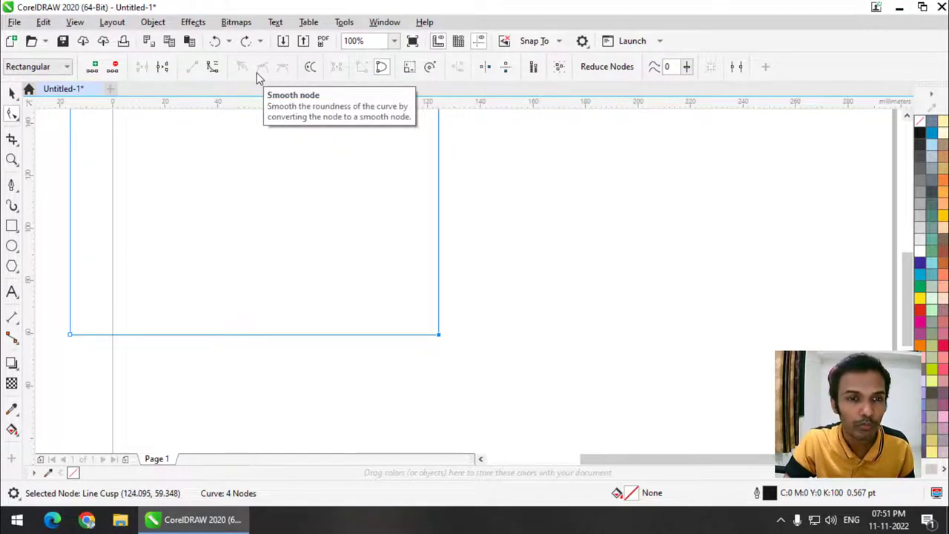
scroll("down", 3)
scroll("up", 3)
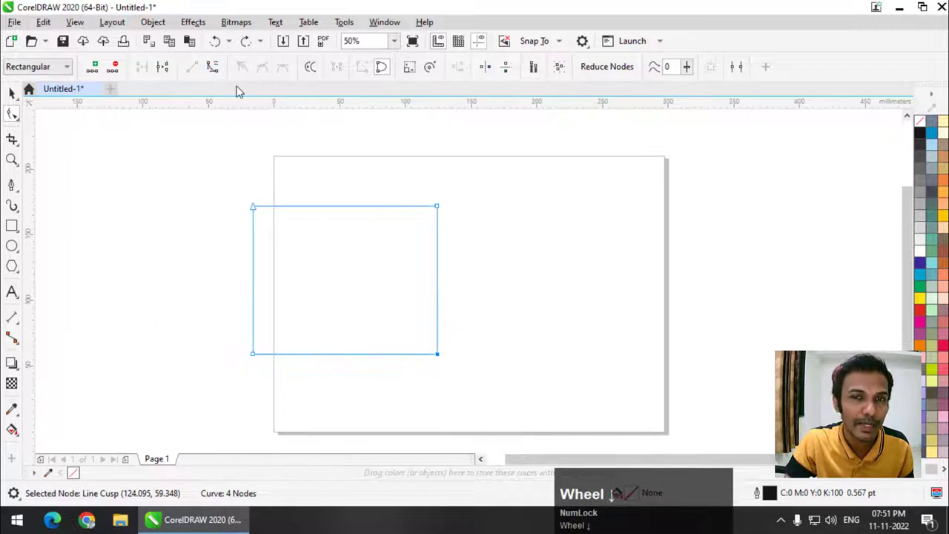
scroll("down", 3)
scroll("up", 3)
left_click(452, 351)
scroll("down", 3)
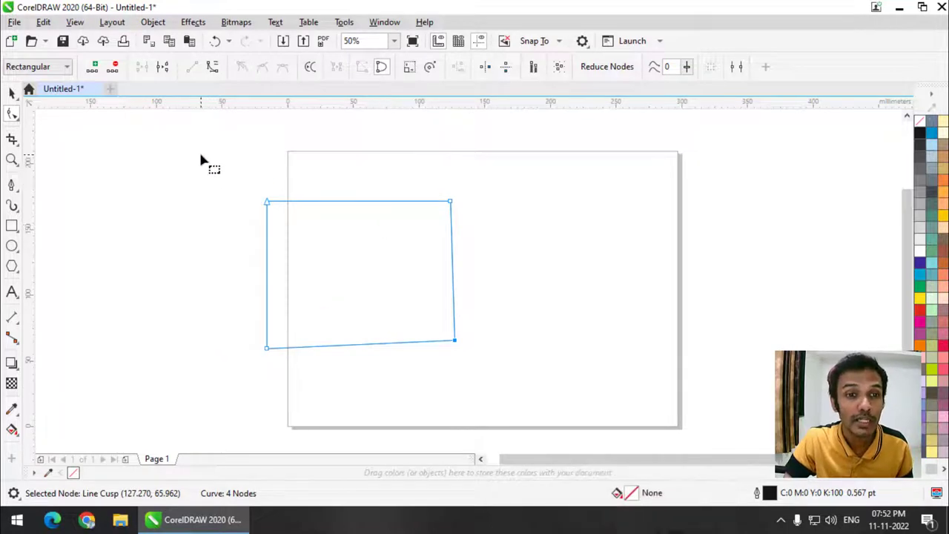
Marquee-select all four corner nodes of the shape.
left_click_drag(245, 197, 512, 347)
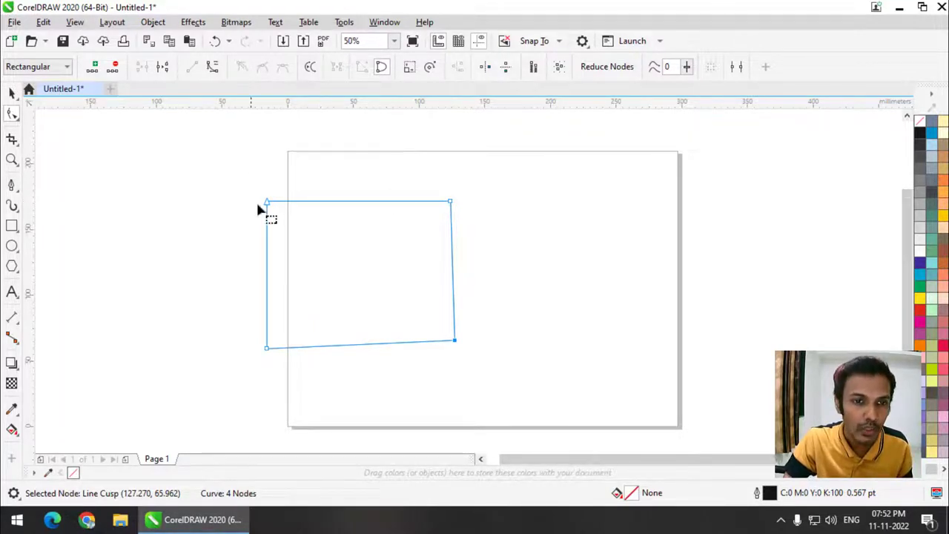
left_click_drag(274, 206, 463, 343)
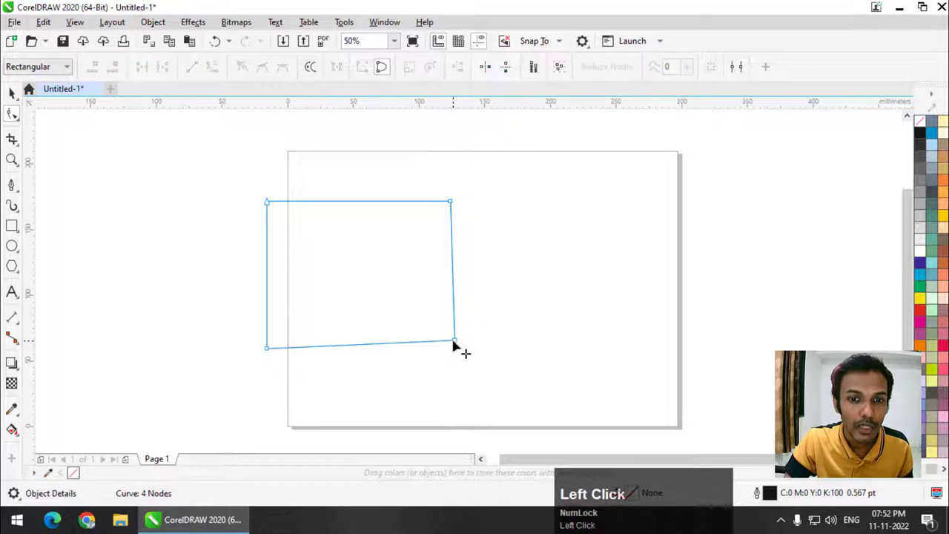
key("a")
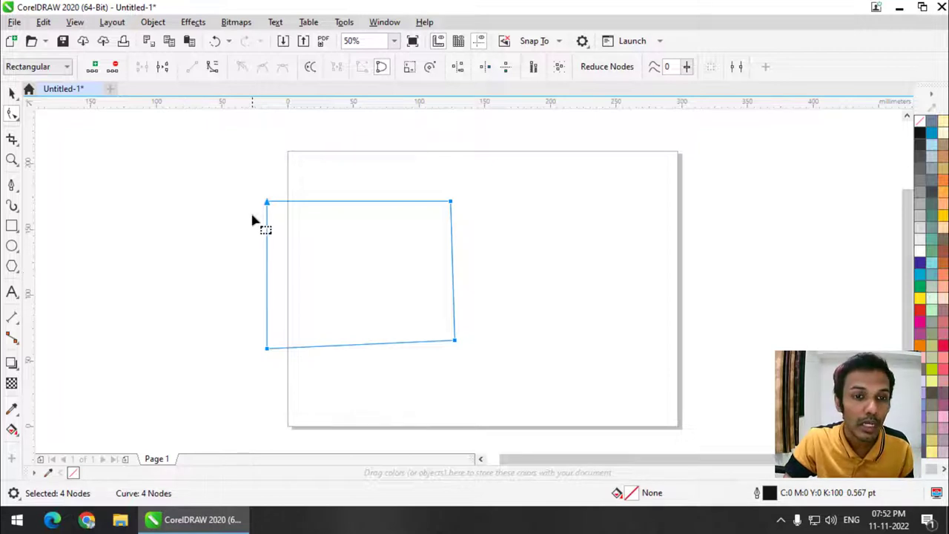
left_click_drag(231, 157, 316, 181)
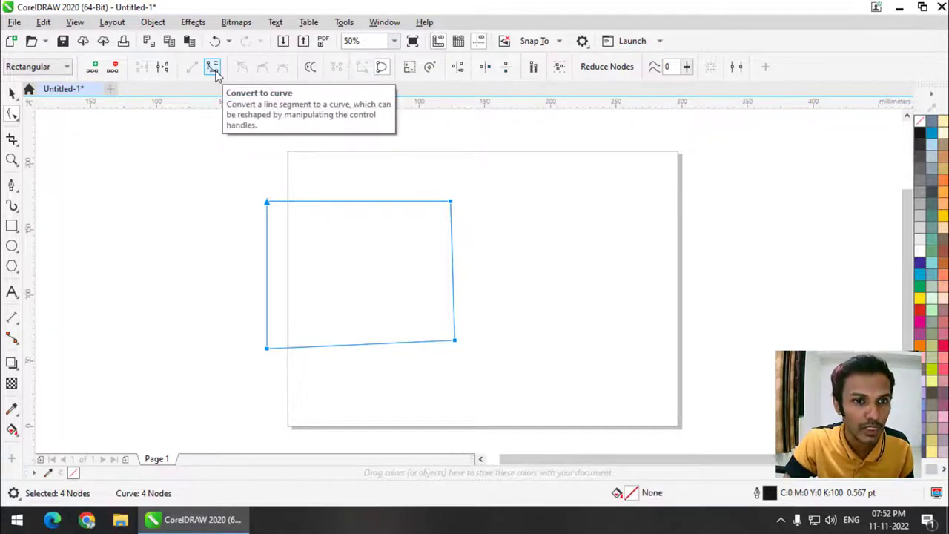
left_click(218, 74)
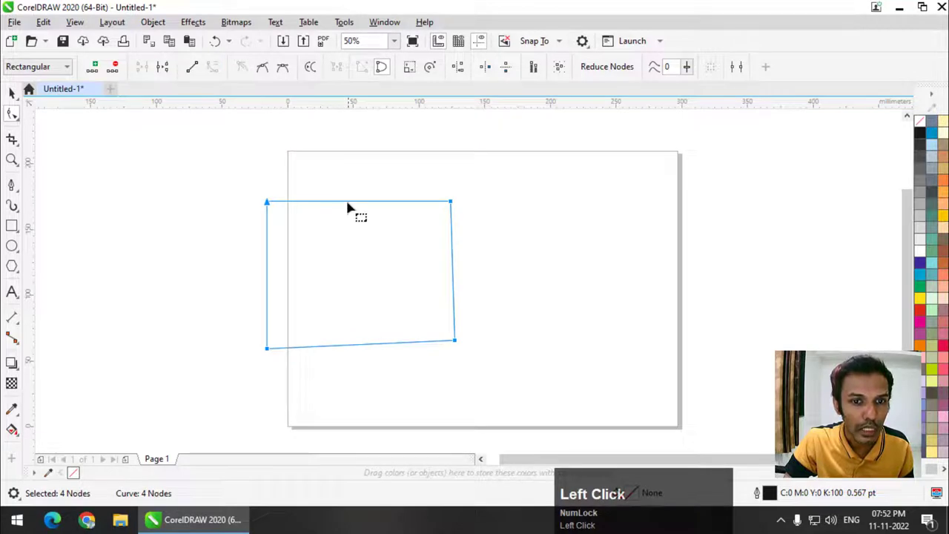
left_click_drag(353, 178, 204, 152)
left_click_drag(234, 170, 197, 74)
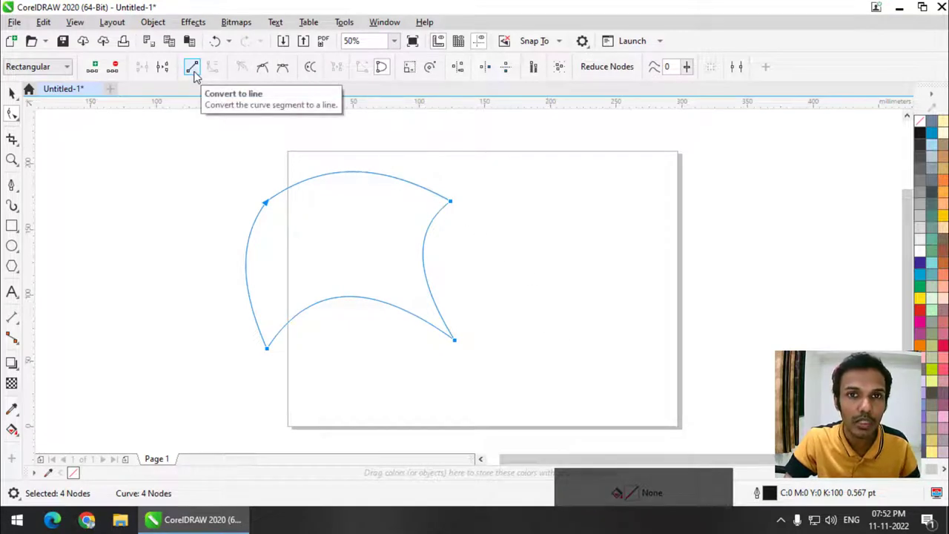
left_click(196, 73)
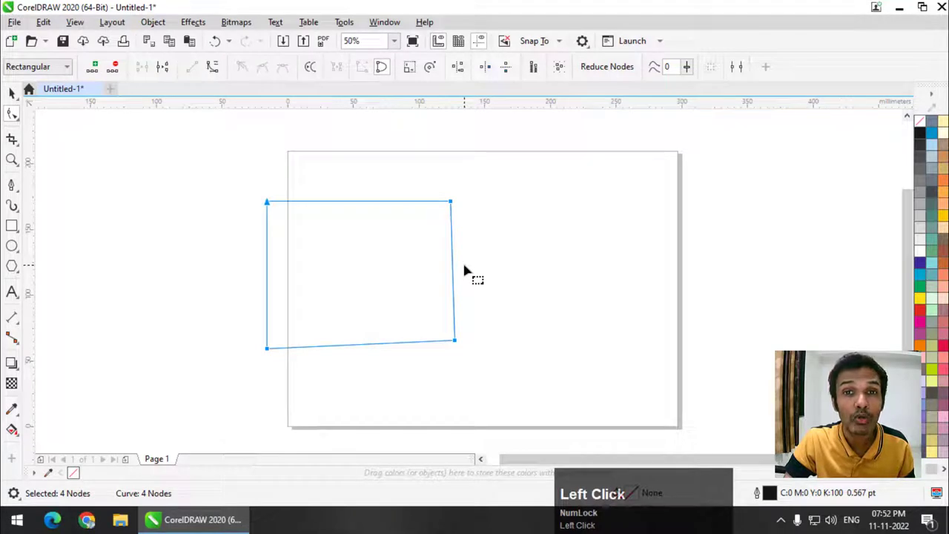
left_click(510, 173)
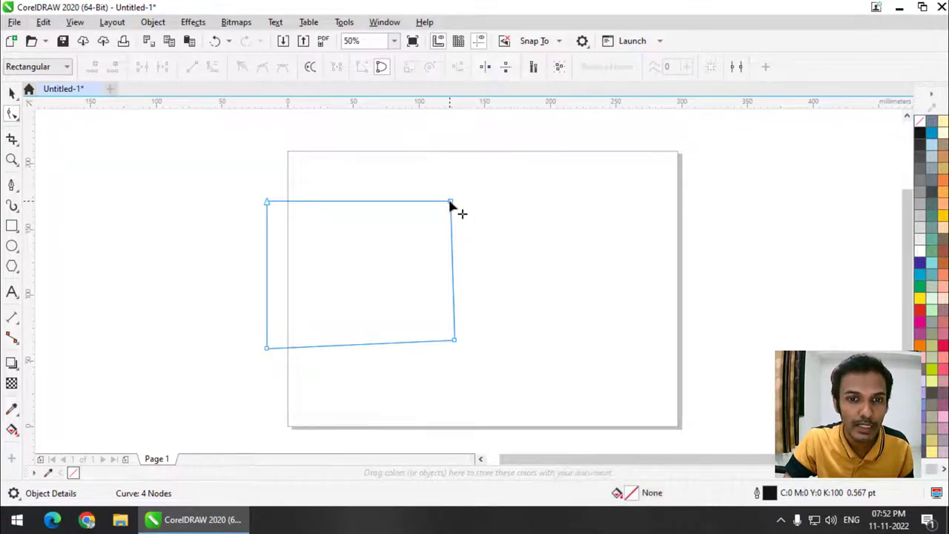
Convert the top-right node's edges to curves and bow the top edge upward into an arc.
left_click(456, 205)
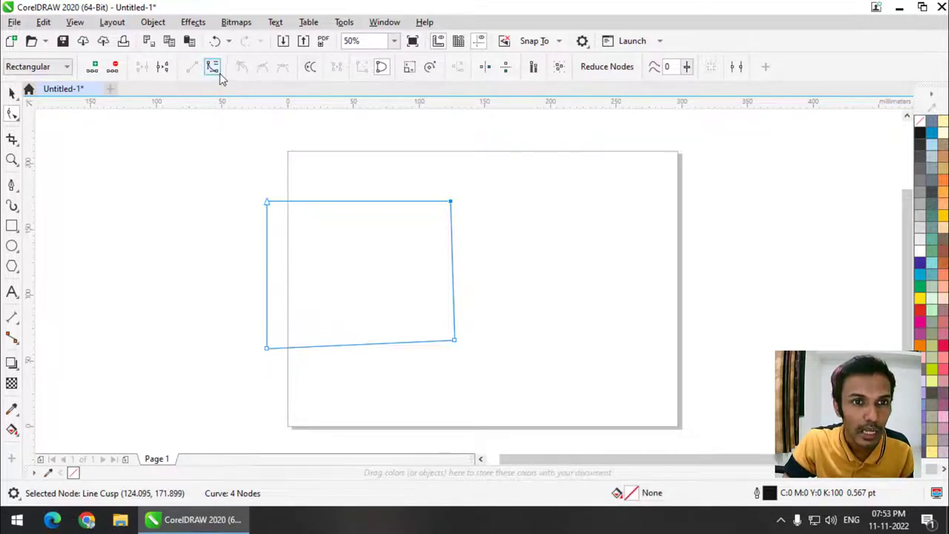
left_click(220, 75)
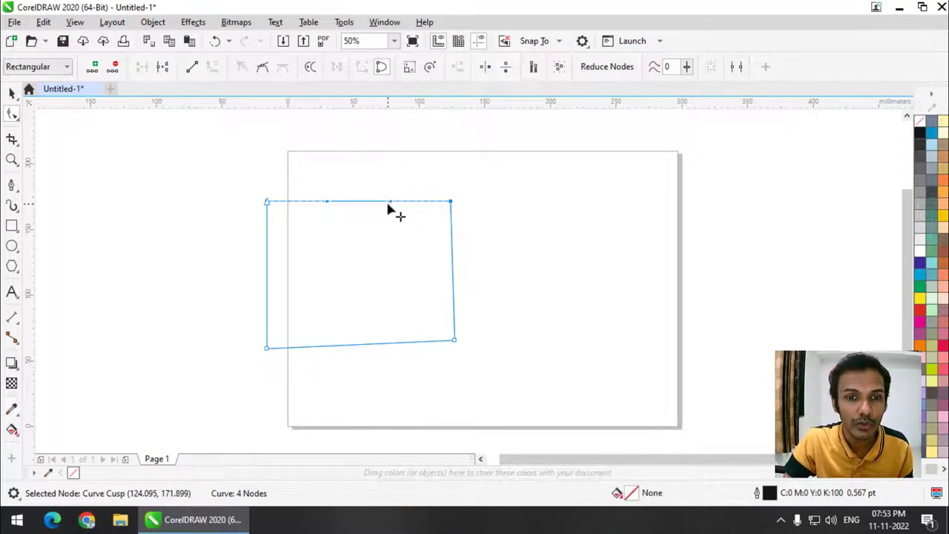
left_click_drag(394, 198, 329, 343)
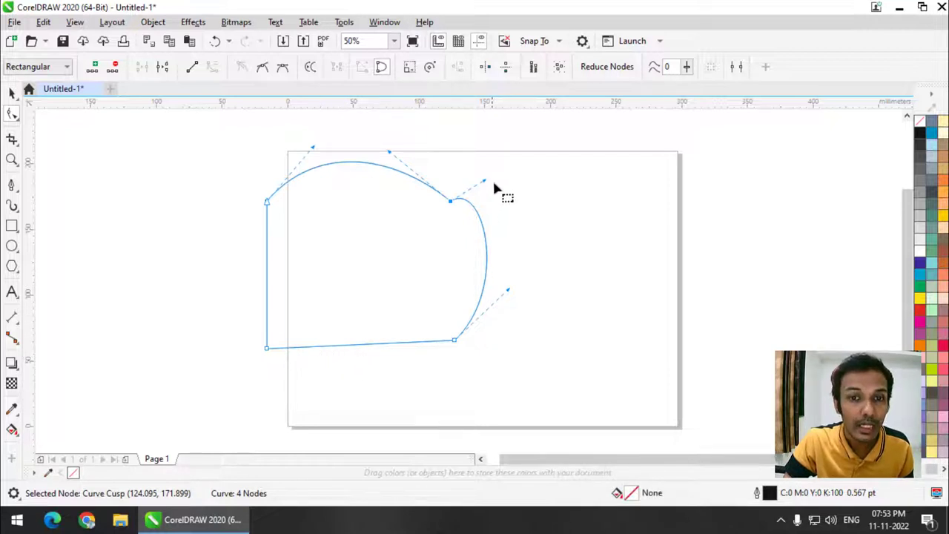
scroll("up", 3)
Bulge the right edge outward and tune both arcs' handles around the top-right corner.
left_click_drag(527, 197, 456, 219)
left_click_drag(546, 302, 429, 321)
left_click_drag(429, 321, 519, 295)
left_click_drag(519, 295, 260, 72)
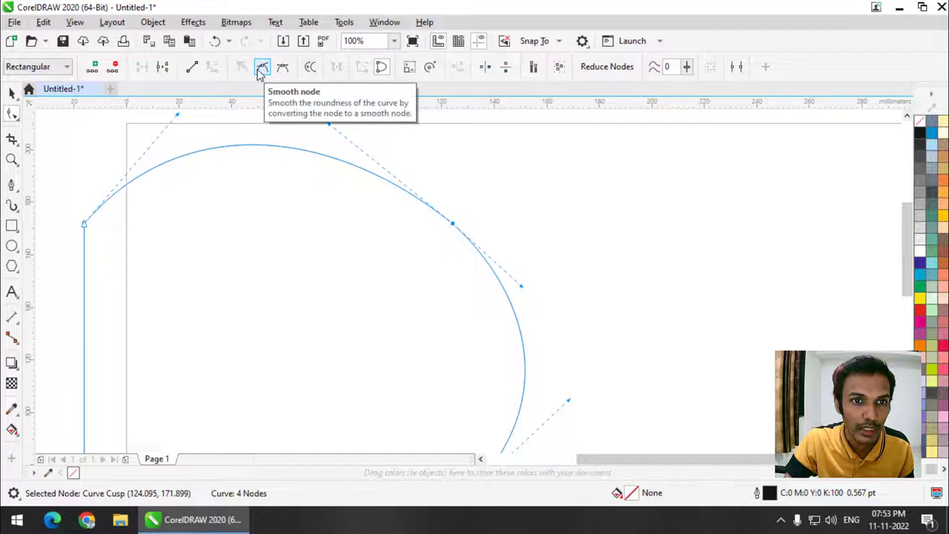
Select the top-edge node and convert it to a smooth node.
left_click_drag(260, 72, 491, 237)
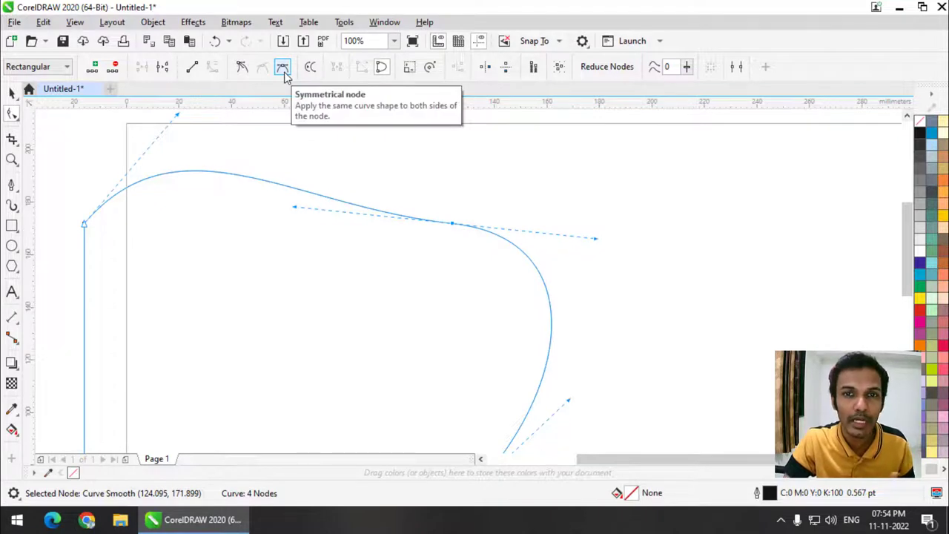
left_click(287, 75)
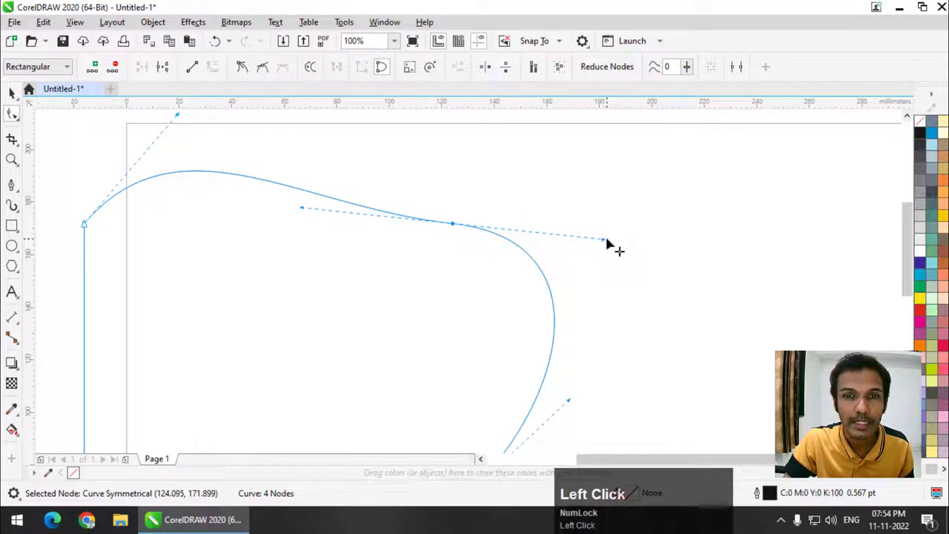
left_click_drag(611, 242, 609, 245)
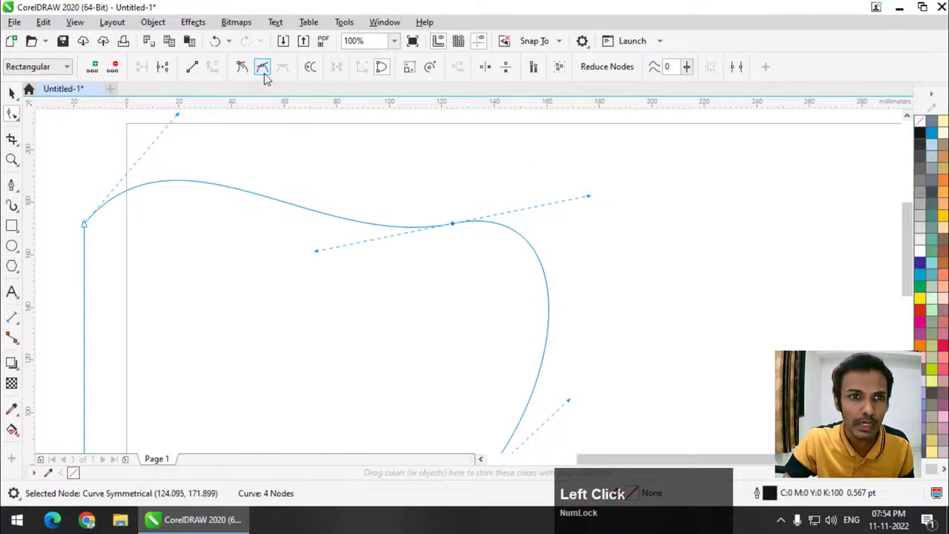
left_click(267, 77)
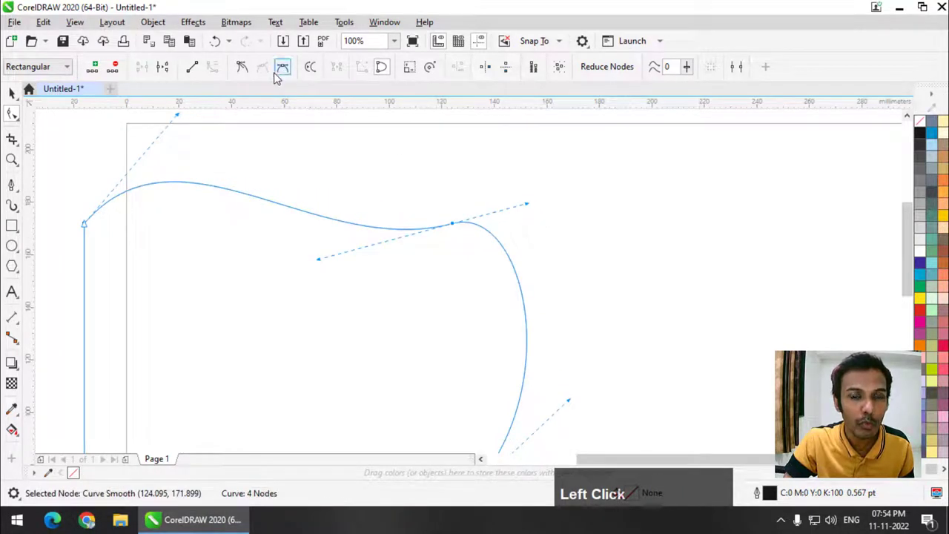
Drag the smooth node's handles to round the top edge into the right side.
left_click(533, 207)
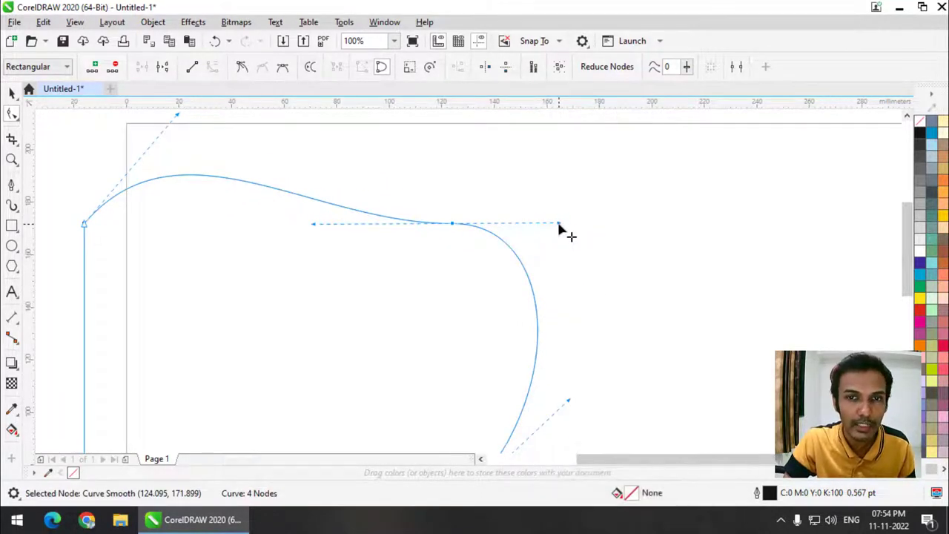
left_click_drag(564, 227, 528, 275)
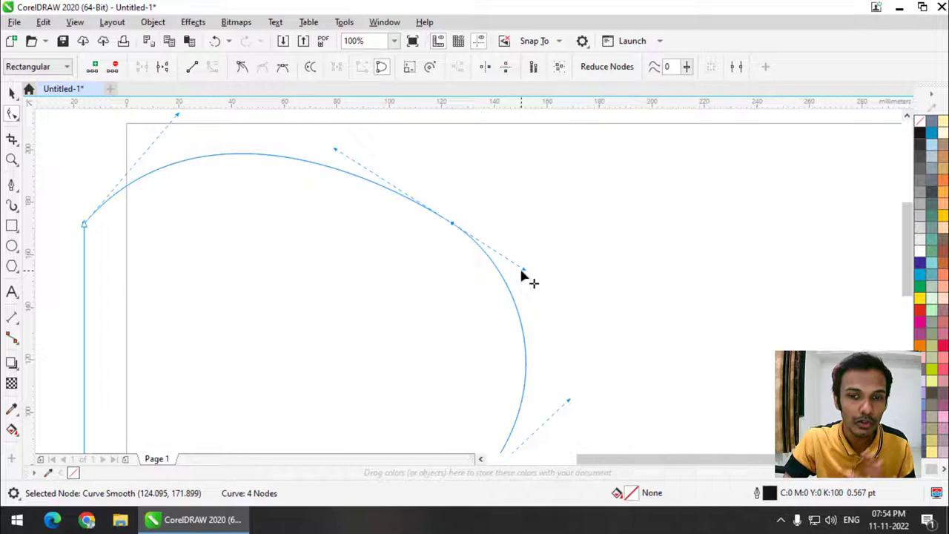
left_click(530, 272)
left_click_drag(529, 272, 467, 228)
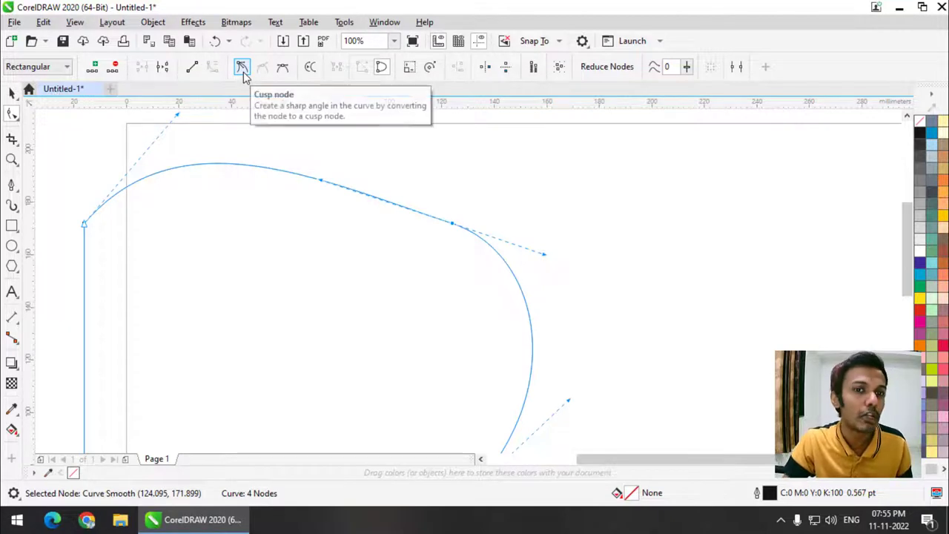
Make the top-edge node a cusp and pull its handles into a sharp corner.
left_click_drag(246, 75, 338, 170)
left_click_drag(338, 170, 378, 224)
left_click_drag(378, 223, 562, 302)
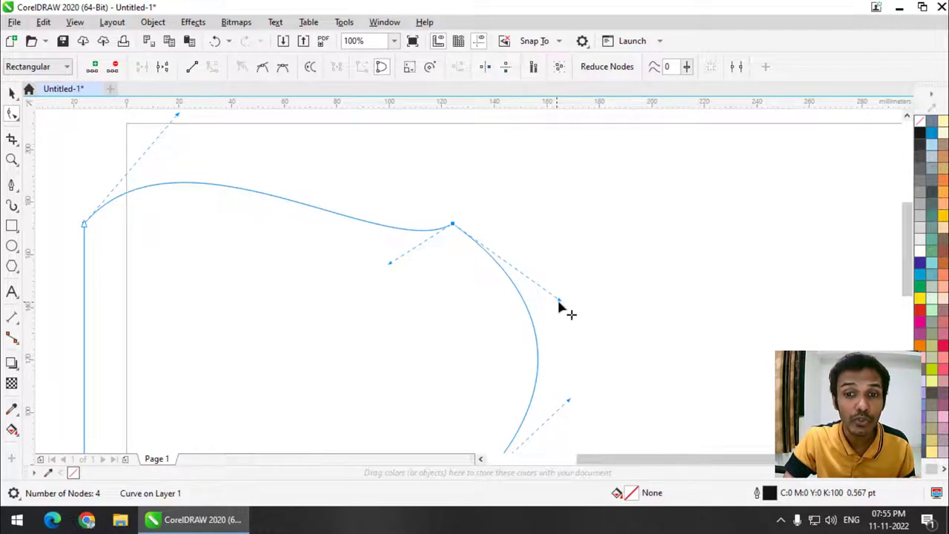
Make the node symmetrical again and round the top edge into one smooth arc.
left_click(564, 302)
left_click_drag(560, 304, 288, 75)
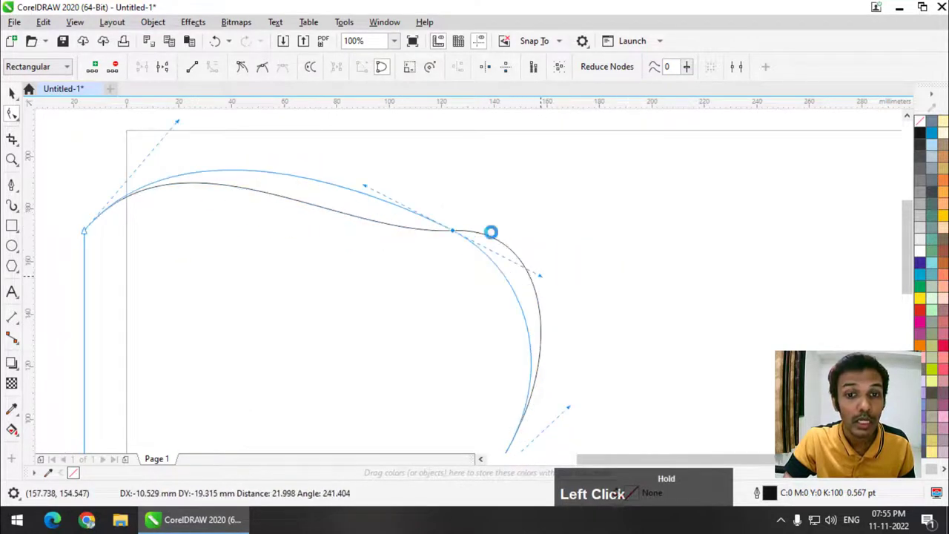
Break the curve at the top-right node and pull the split ends apart into a gap.
scroll("down", 3)
scroll("up", 3)
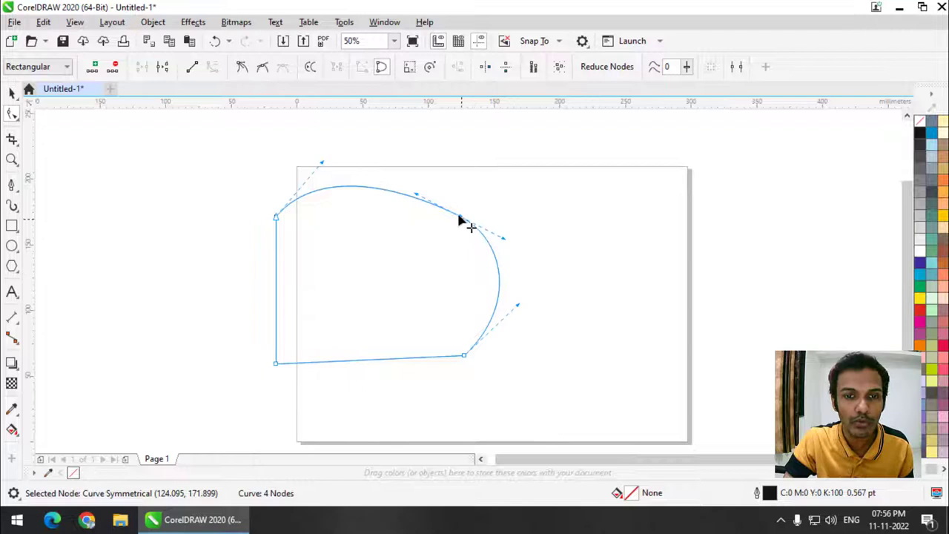
scroll("up", 3)
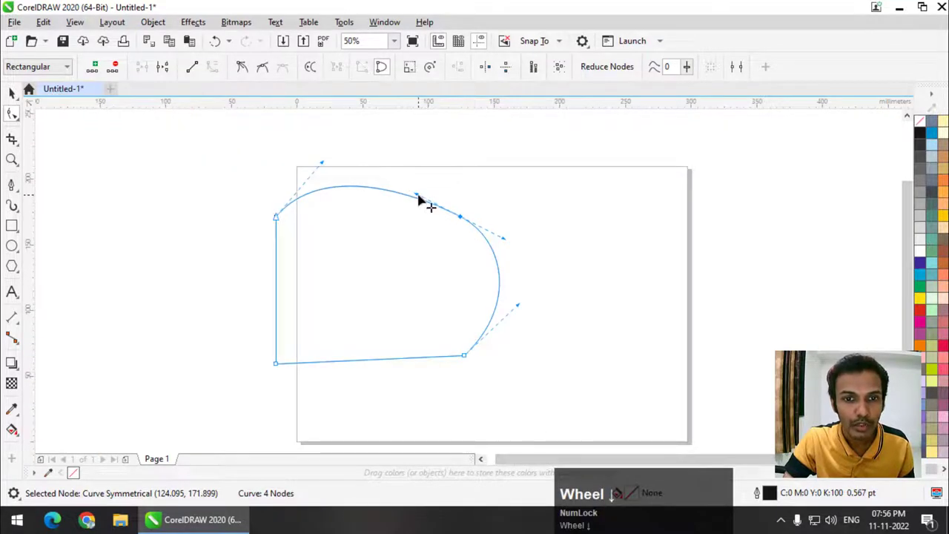
left_click_drag(429, 174, 160, 77)
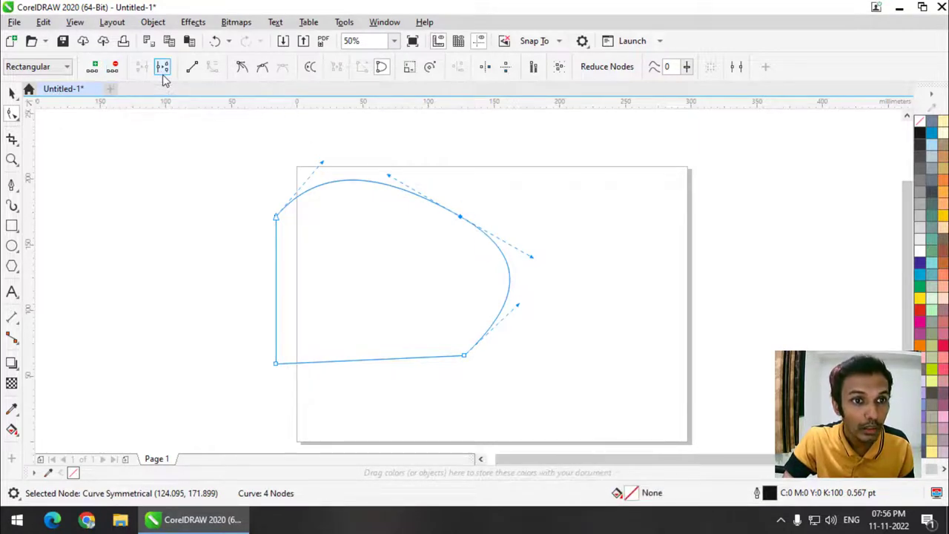
left_click_drag(166, 77, 542, 214)
scroll("up", 3)
scroll("down", 3)
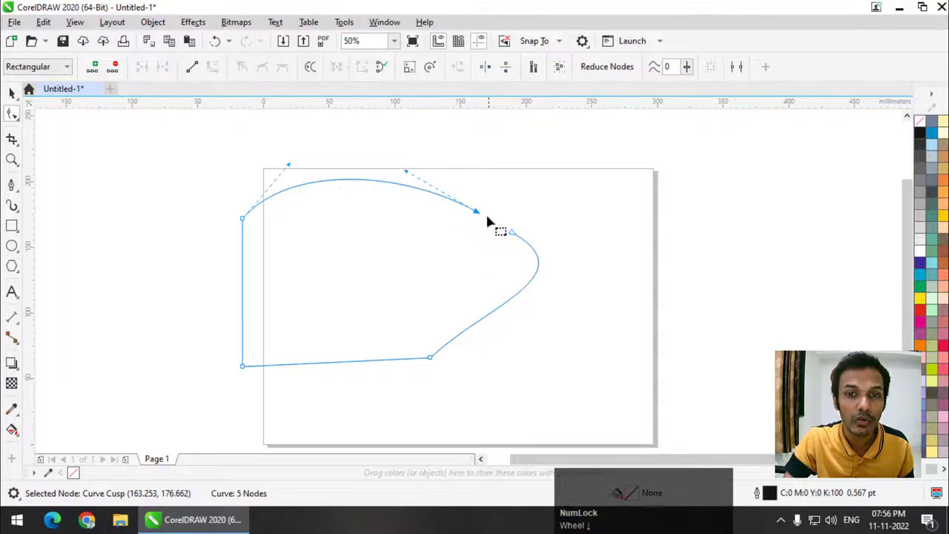
scroll("up", 3)
Select an end node and set the shape's fill to red from the palette.
left_click(523, 237)
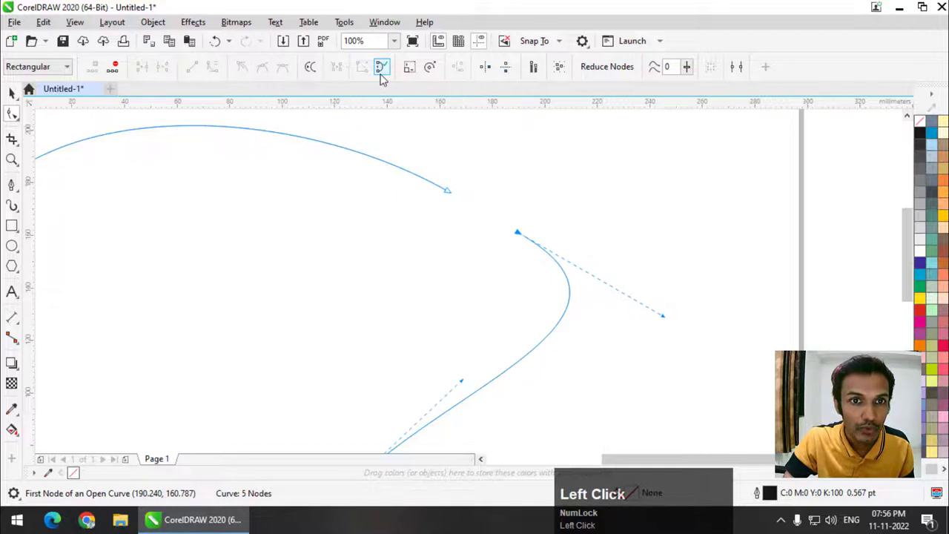
left_click(384, 77)
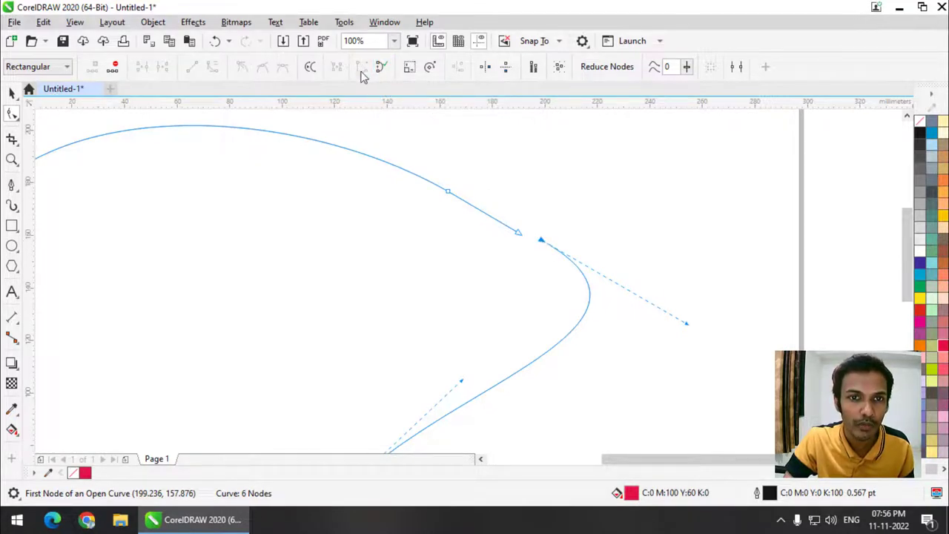
Select both gap end nodes and join them into a closed red shape.
left_click(380, 68)
key("ctrl+z")
left_click_drag(577, 197, 370, 71)
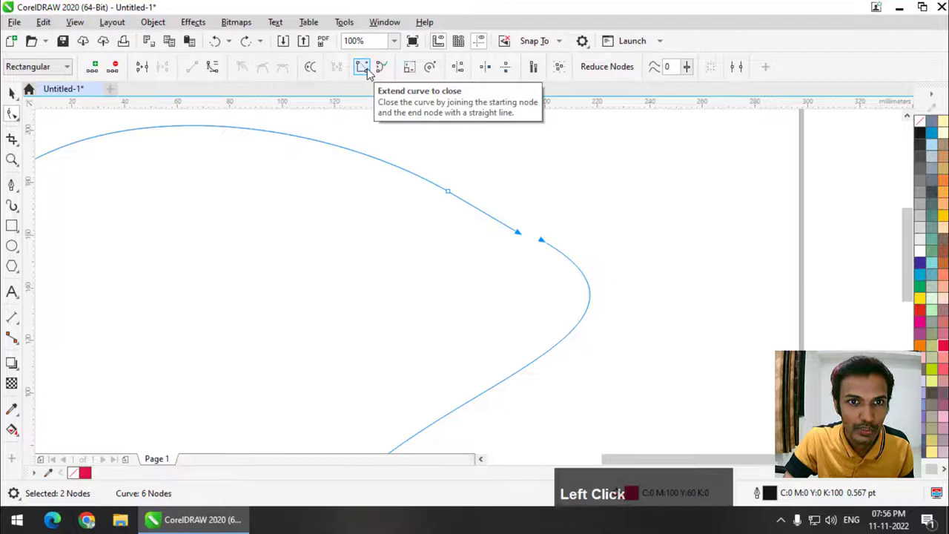
left_click(370, 71)
scroll("down", 3)
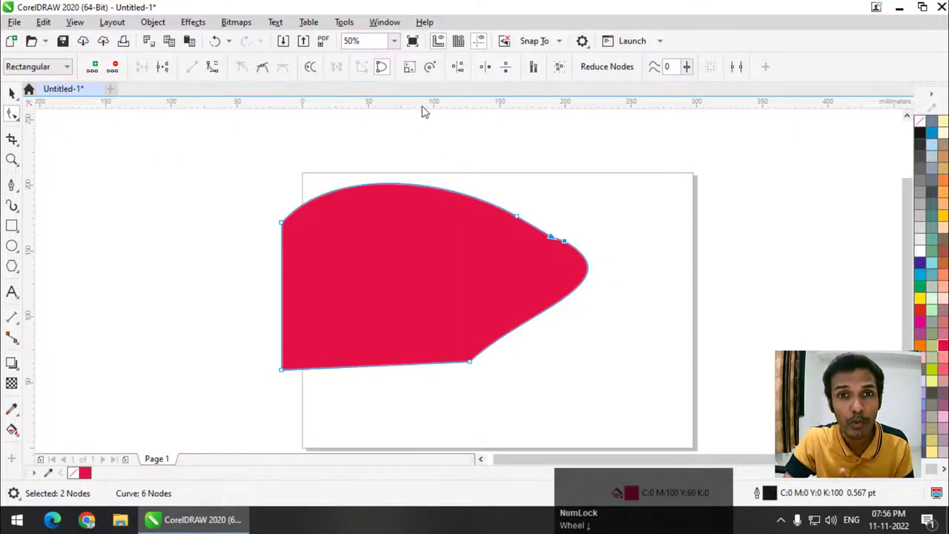